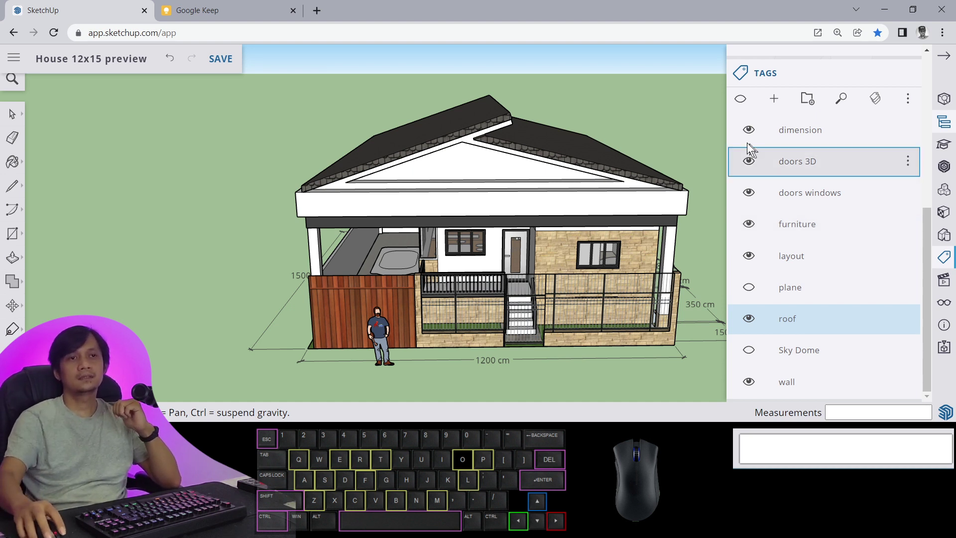
- Show all tags, then hide them all so only the figure remains on the ground
{"action": "left_click", "coordinate": [749, 110]}
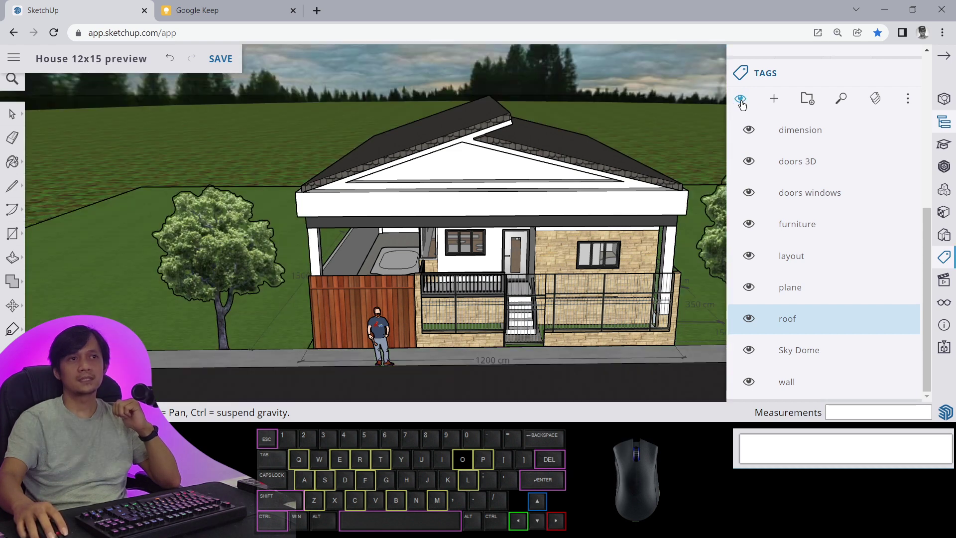
{"action": "left_click", "coordinate": [744, 107]}
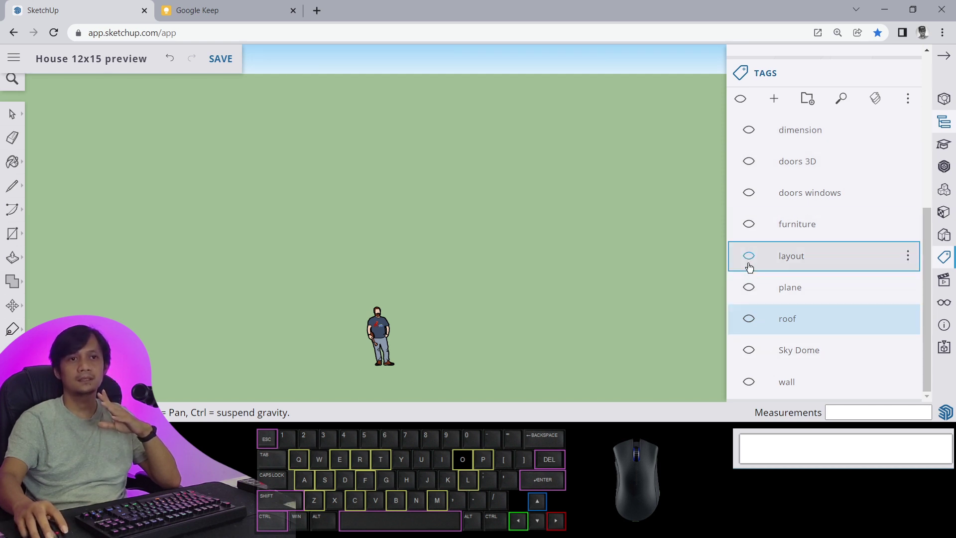
- Turn on the layout tag to reveal the house's floor layout, site plan and stairs
{"action": "left_click", "coordinate": [752, 262]}
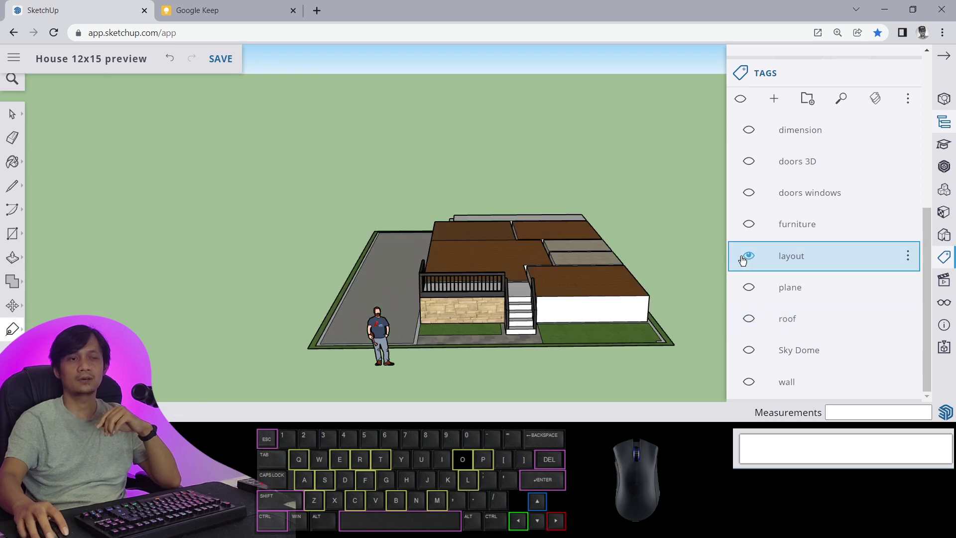
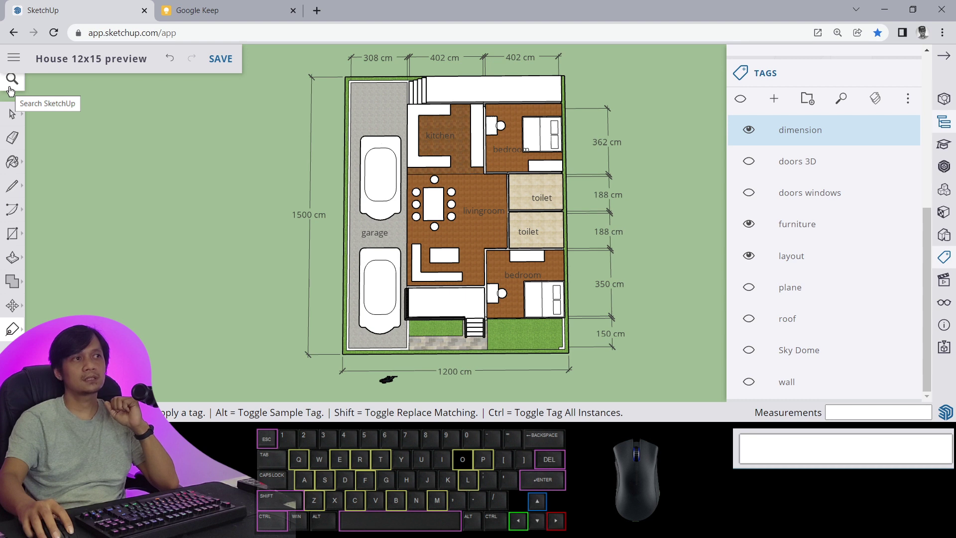
- Switch the floor plan to Monochrome face style via the command search, then reopen the search
{"action": "left_click", "coordinate": [13, 94]}
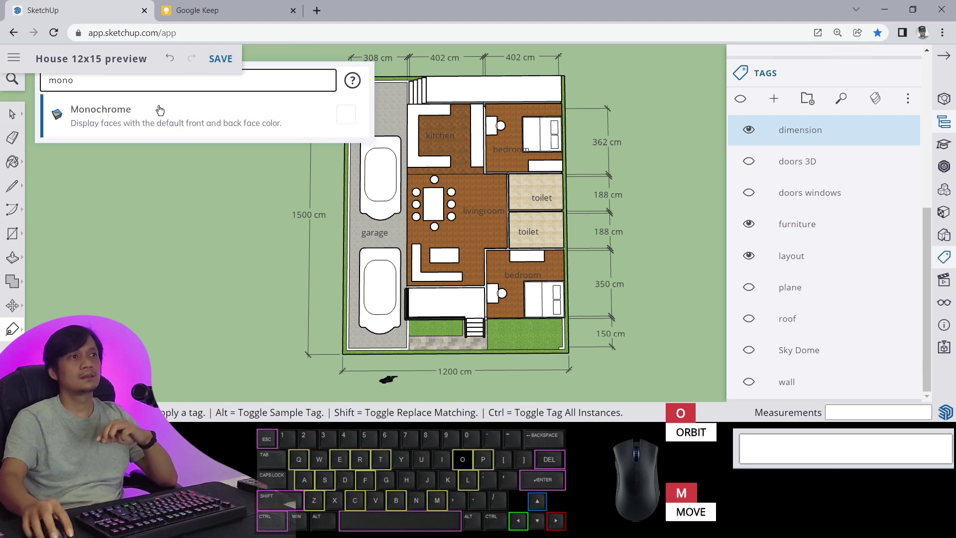
{"action": "left_click", "coordinate": [163, 112]}
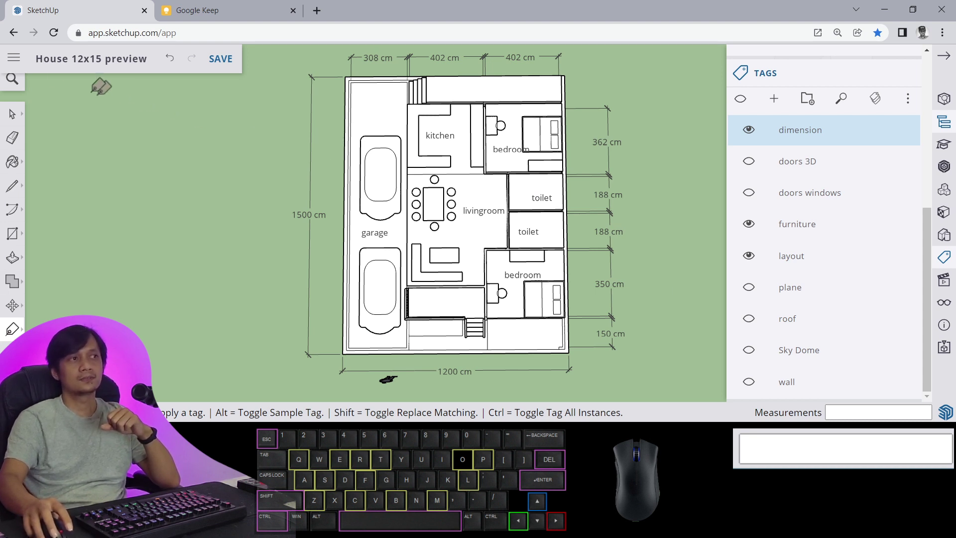
{"action": "left_click", "coordinate": [14, 90]}
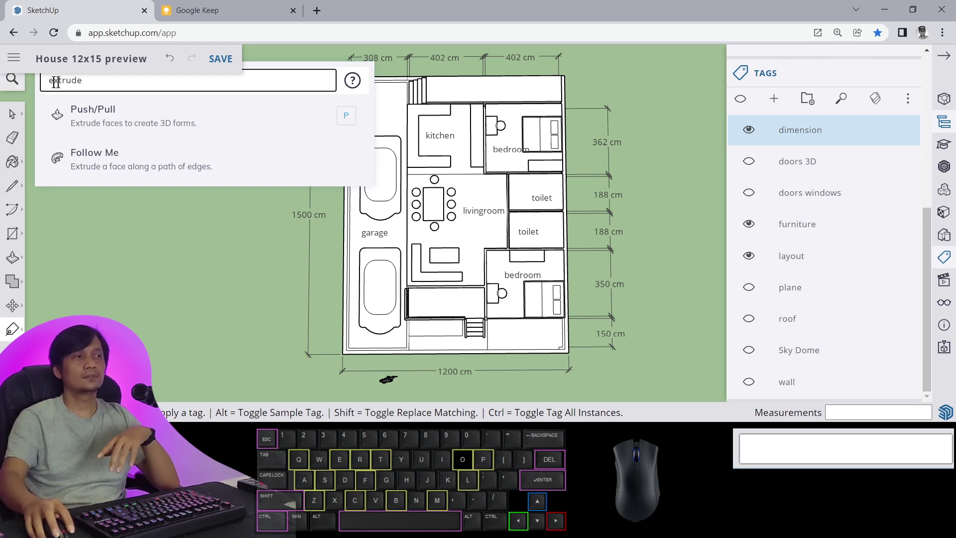
- Dismiss the 'extrude' search results, leaving the monochrome floor plan unchanged
{"action": "left_click", "coordinate": [15, 88]}
{"action": "left_click", "coordinate": [15, 88]}
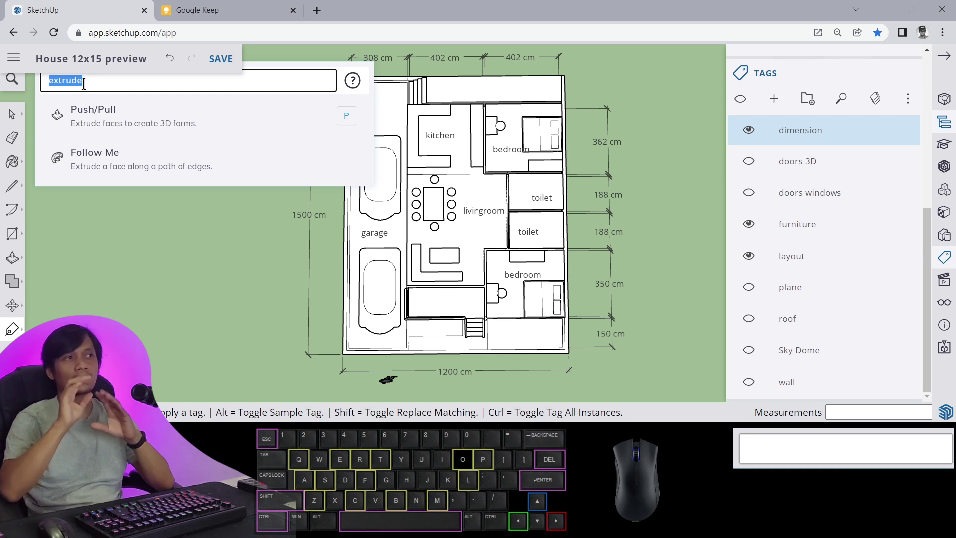
{"action": "left_click", "coordinate": [19, 91]}
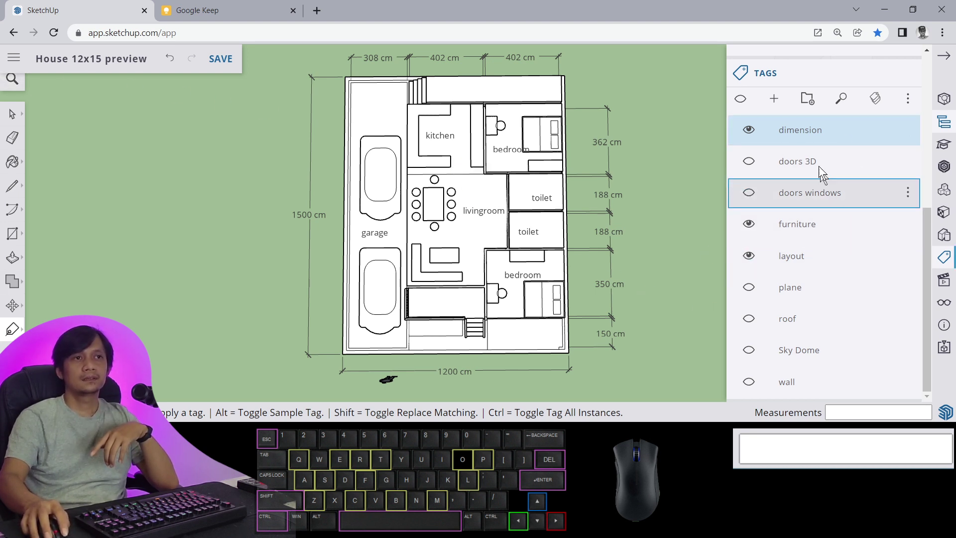
- Make the untagged walls visible and turn on the doors windows tag
{"action": "left_click", "coordinate": [745, 141]}
{"action": "left_click", "coordinate": [749, 141]}
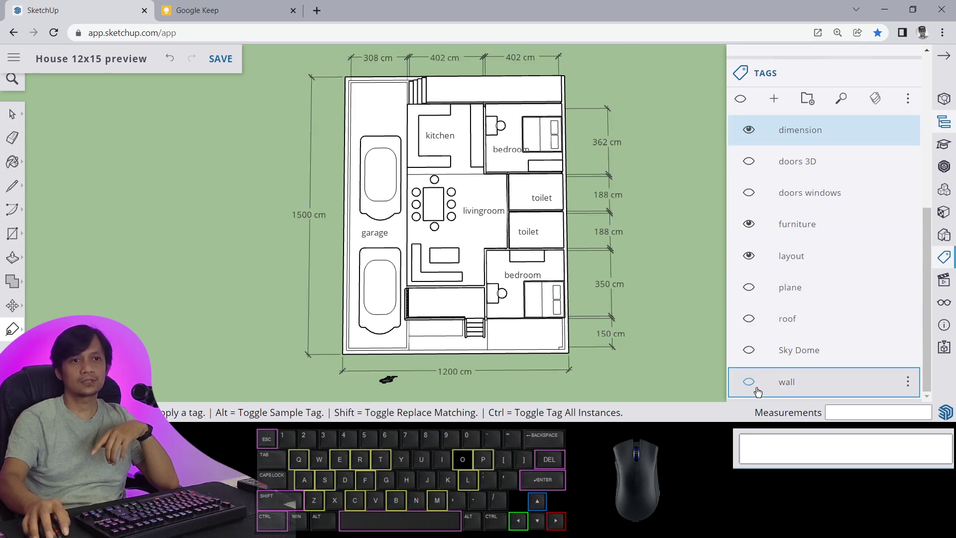
{"action": "left_click", "coordinate": [751, 390]}
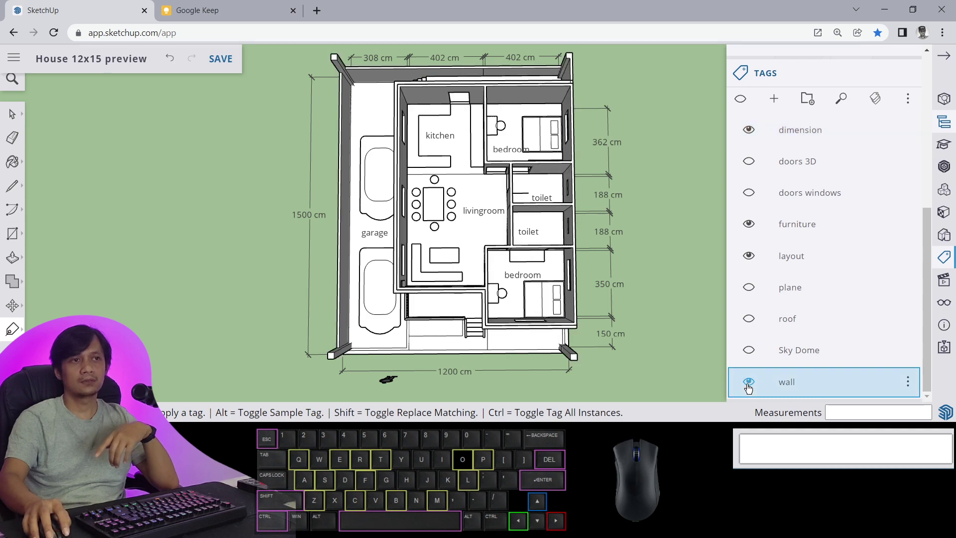
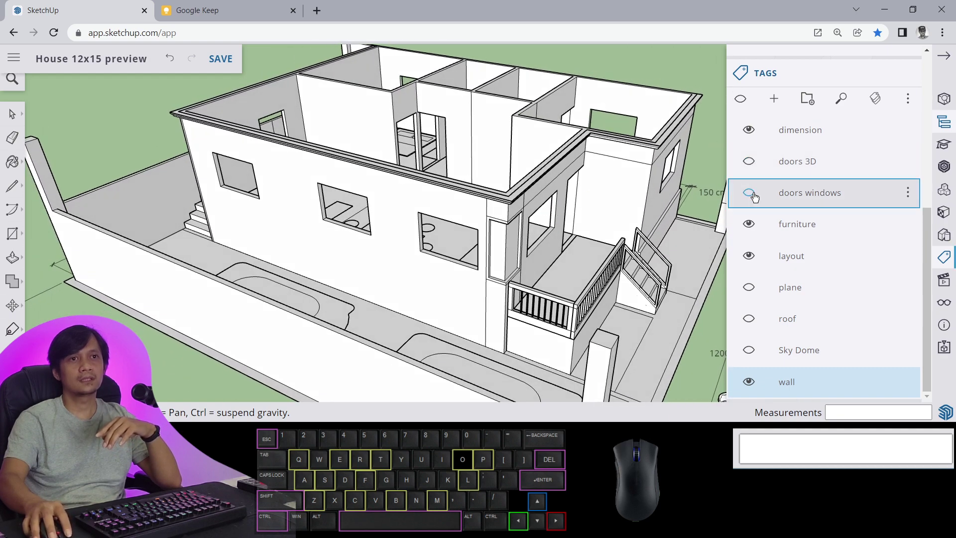
{"action": "left_click", "coordinate": [755, 203]}
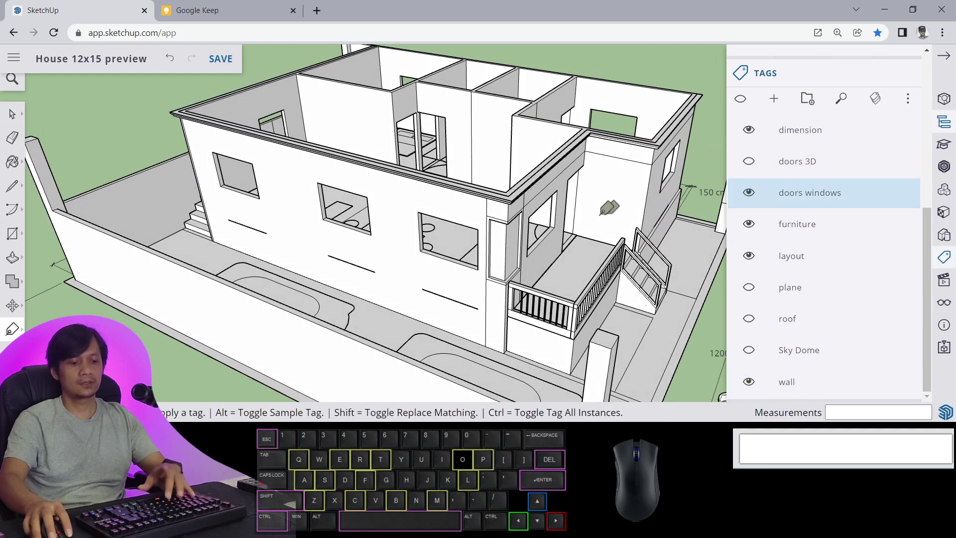
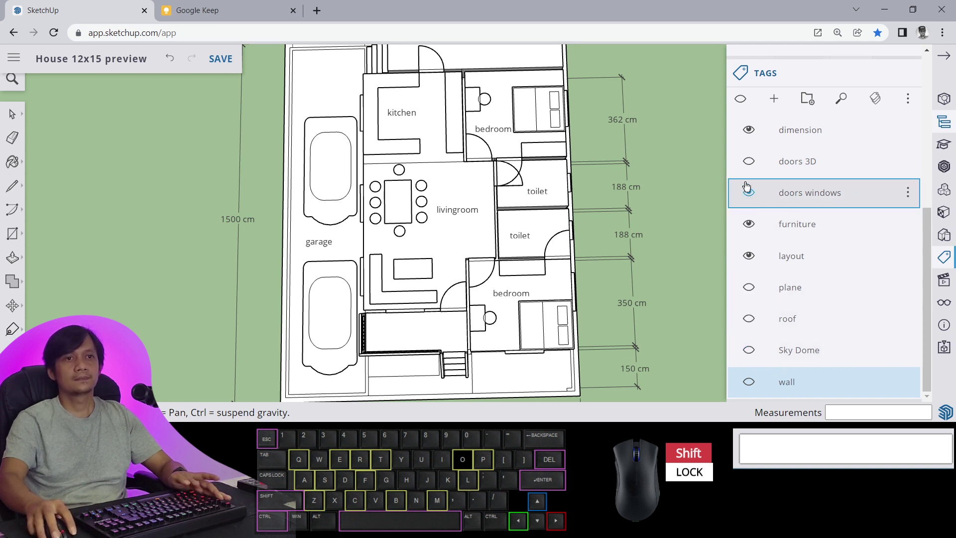
- Toggle the doors windows tag off and on, then show the walls again
{"action": "left_click", "coordinate": [750, 199]}
{"action": "left_click", "coordinate": [751, 200]}
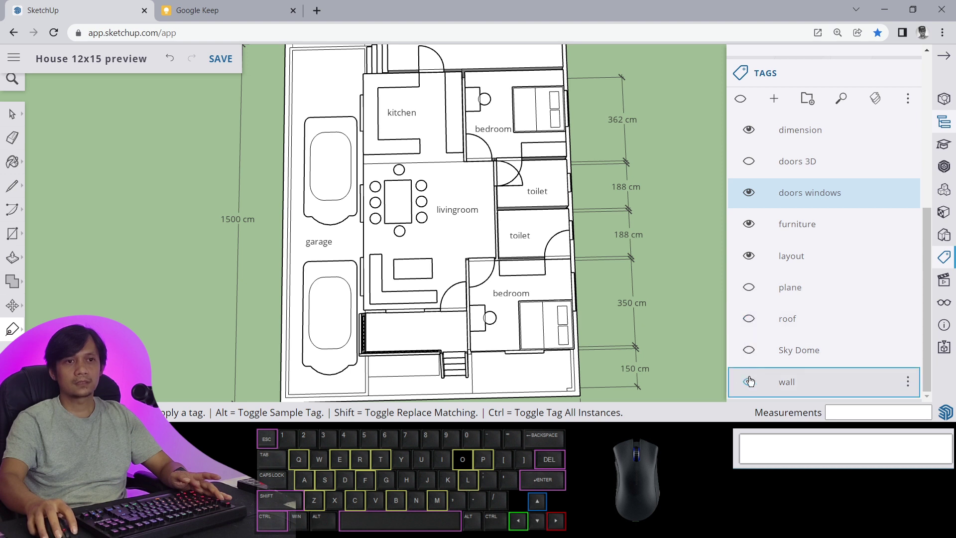
{"action": "left_click", "coordinate": [752, 383]}
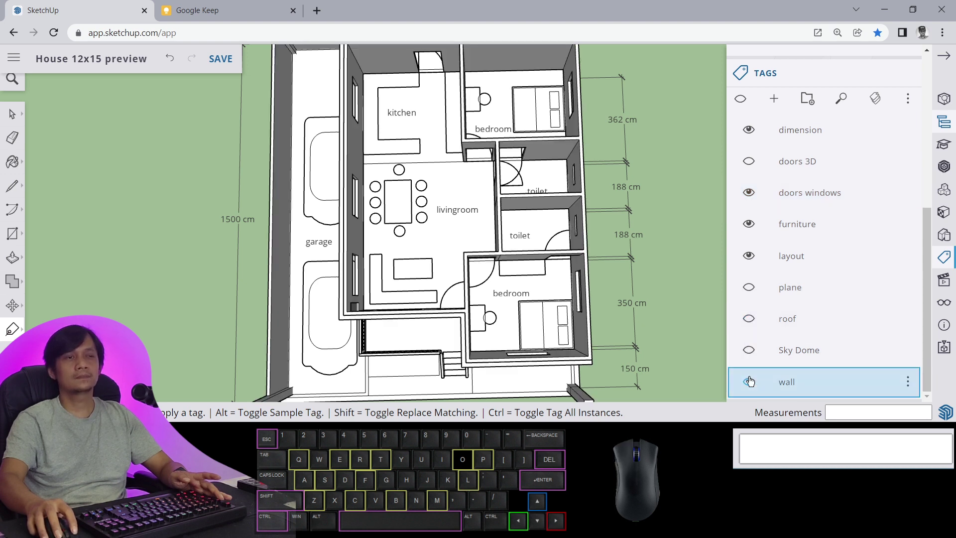
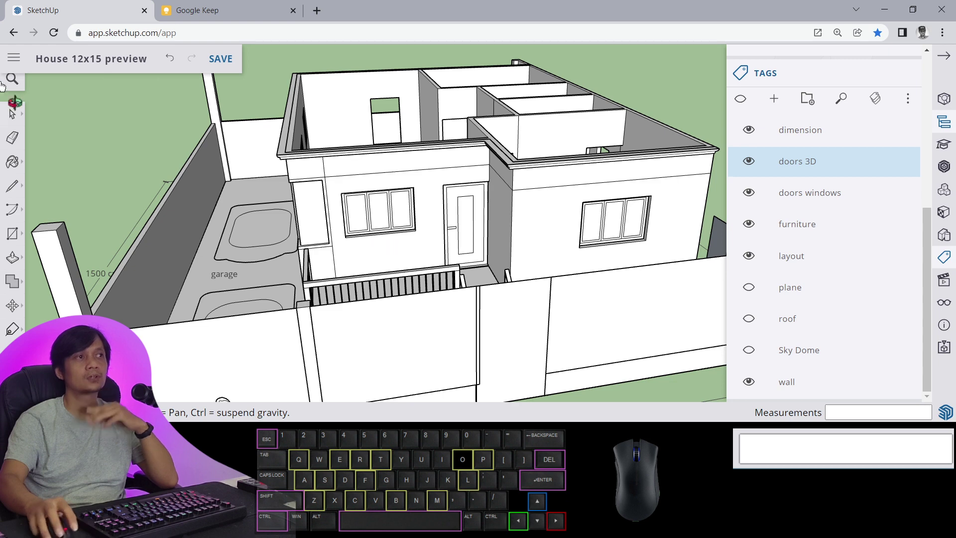
- Search the commands for 'shaded' to list Shaded and Shaded with Textures
{"action": "left_click", "coordinate": [11, 93]}
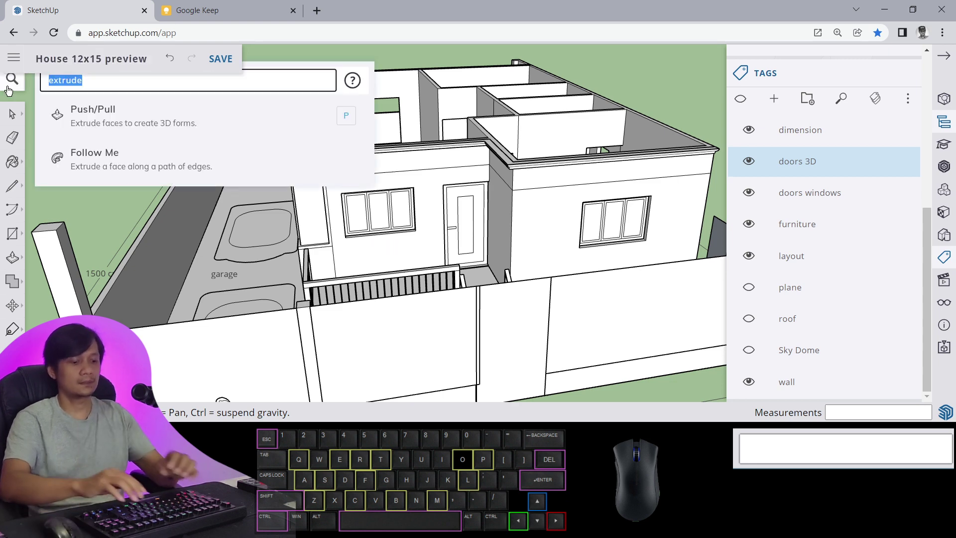
{"action": "key", "text": "d"}
{"action": "key", "text": "e"}
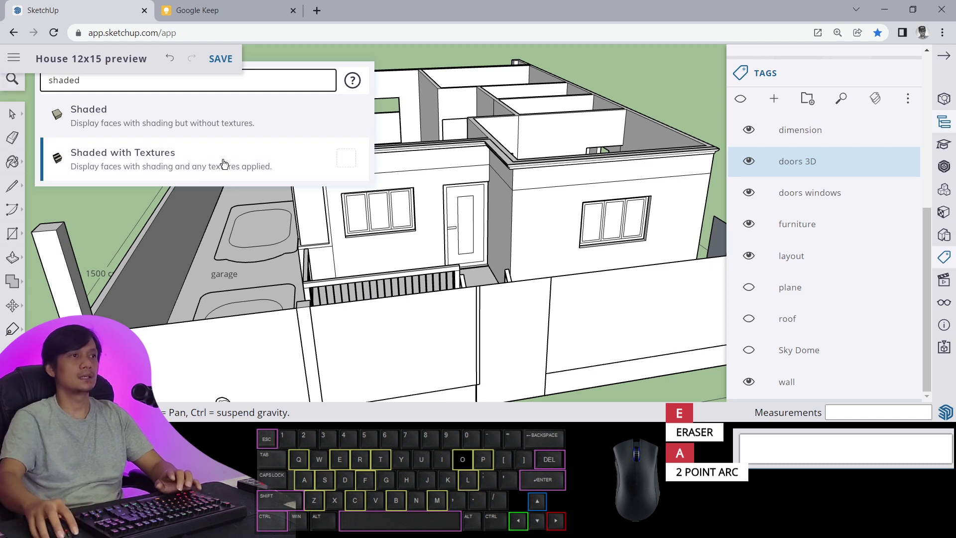
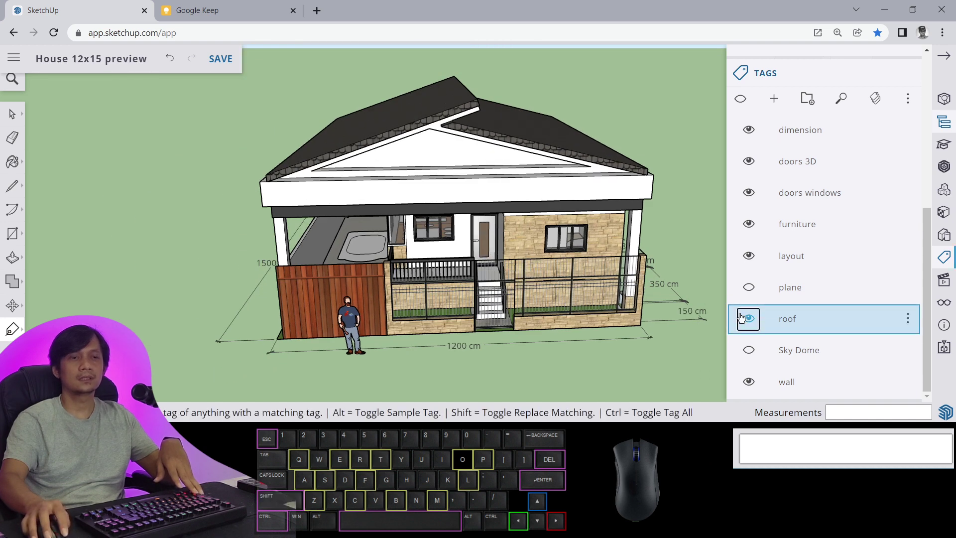
- Turn on the plane tag to add grass, trees and a road around the house
{"action": "left_click", "coordinate": [753, 294]}
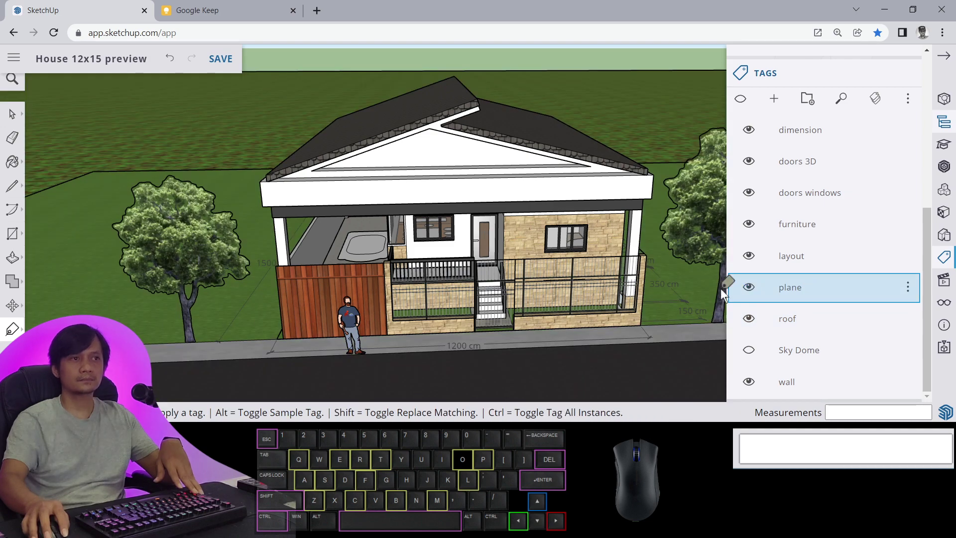
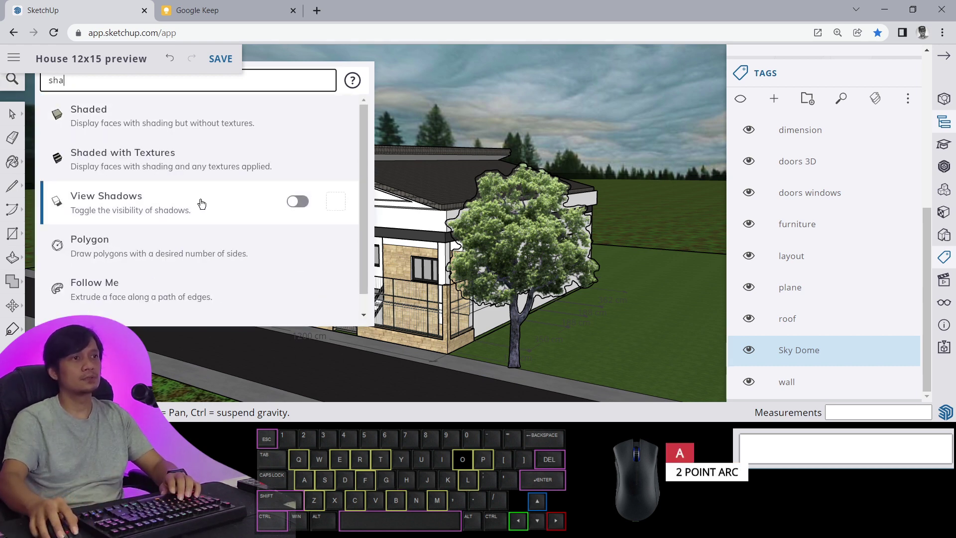
- Turn on View Shadows for the landscaped house scene
{"action": "left_click", "coordinate": [227, 216]}
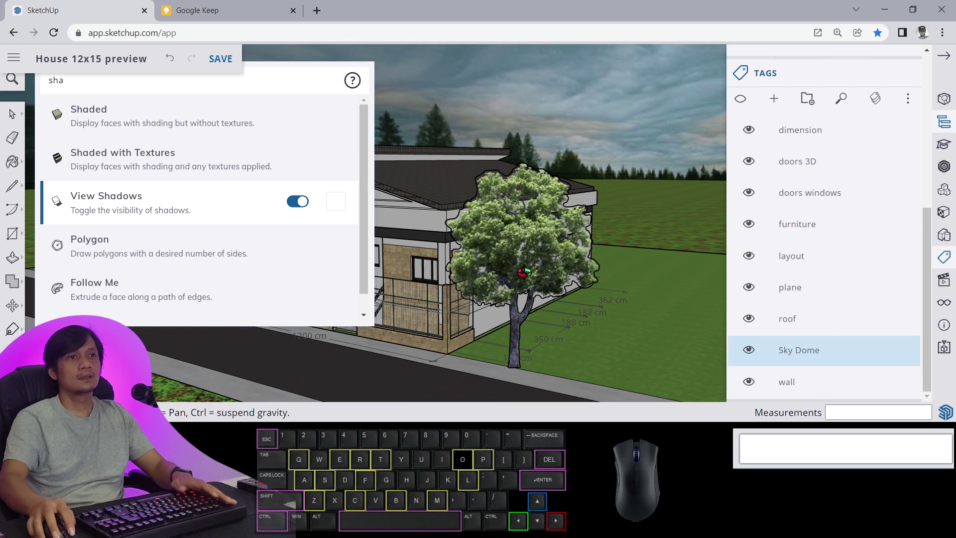
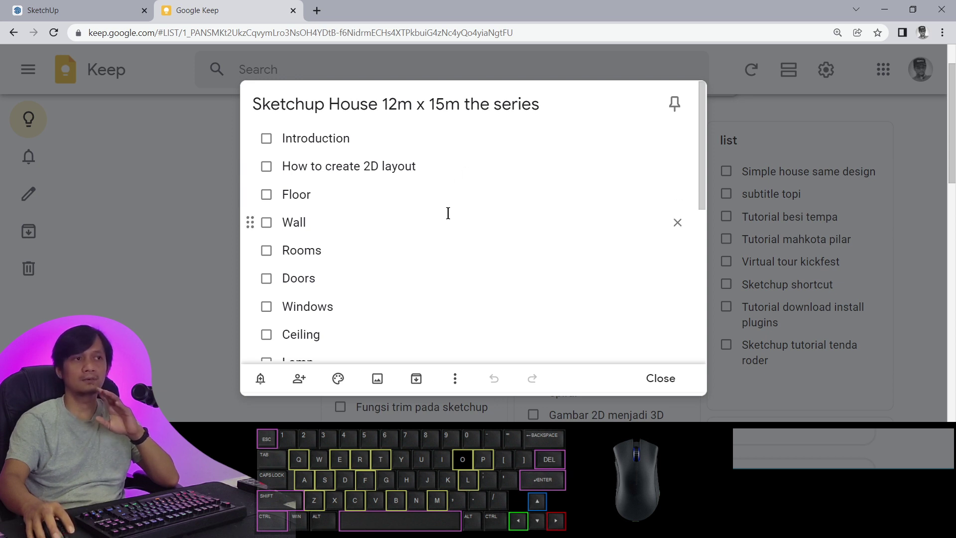
{"action": "middle_click", "coordinate": [443, 245]}
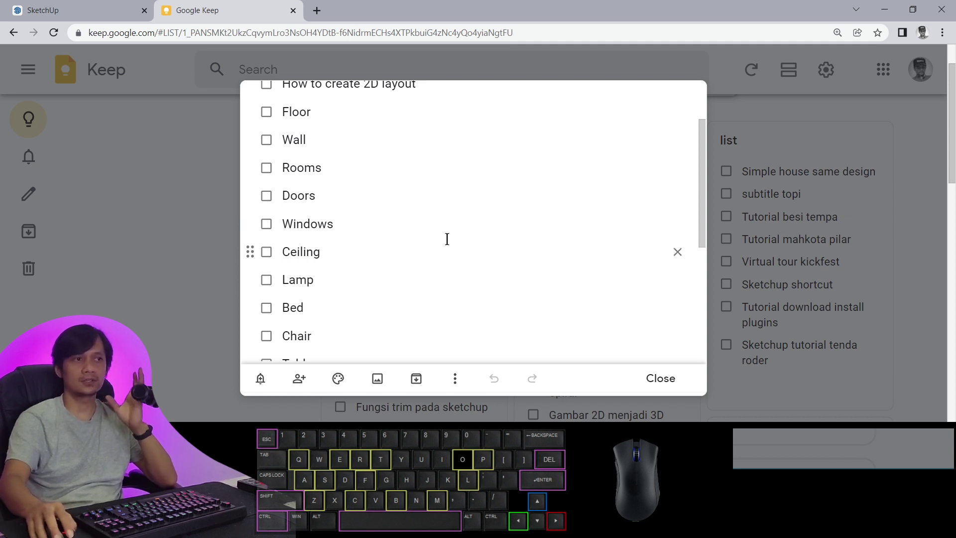
{"action": "middle_click", "coordinate": [445, 241]}
{"action": "left_click_drag", "start_coordinate": [444, 219], "coordinate": [444, 243]}
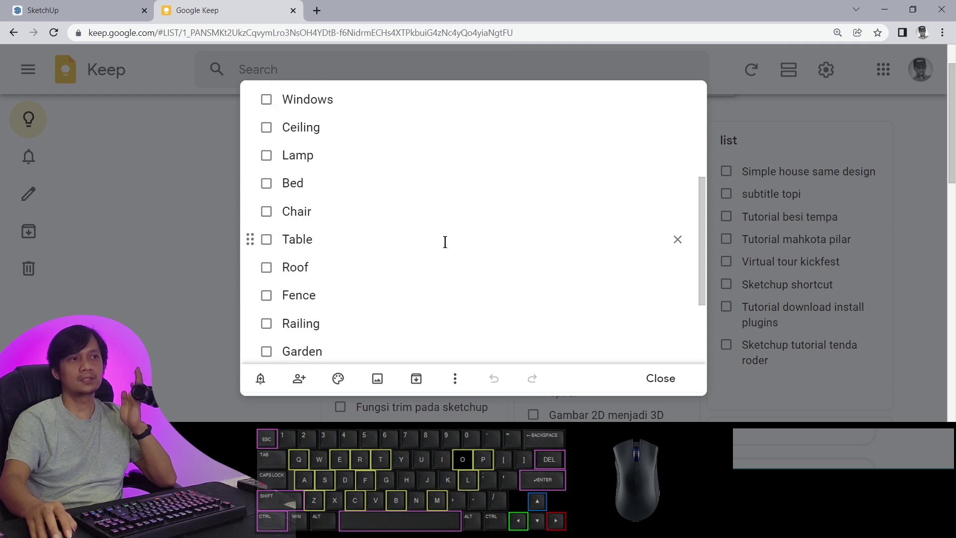